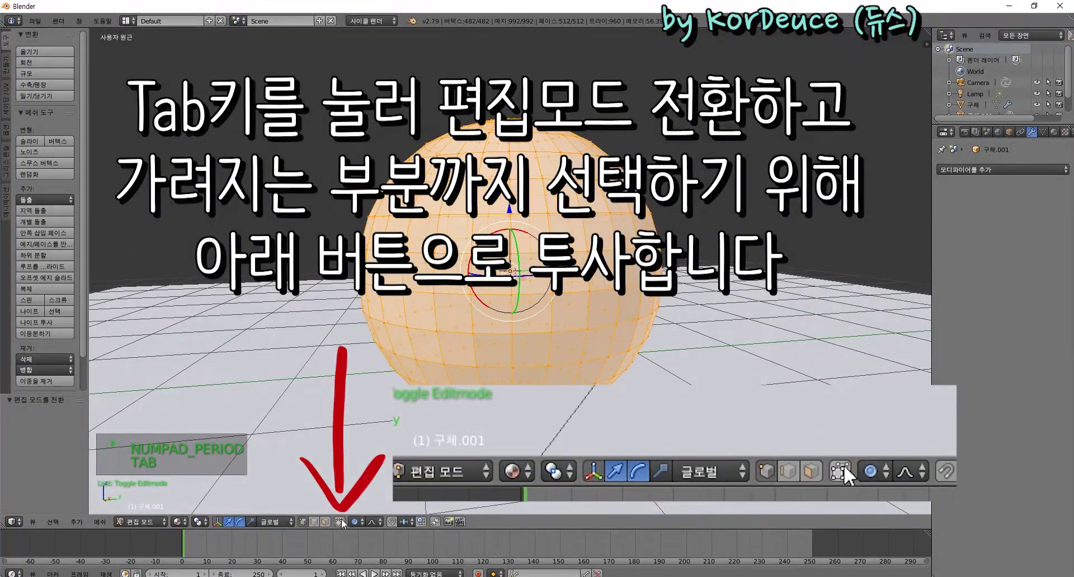
# Step: Allow selecting hidden faces, clear the vertex selection and box-select a patch of the sphere's faces
pyautogui.click(344, 523)
pyautogui.press('a')
pyautogui.press('b')
pyautogui.press('x')
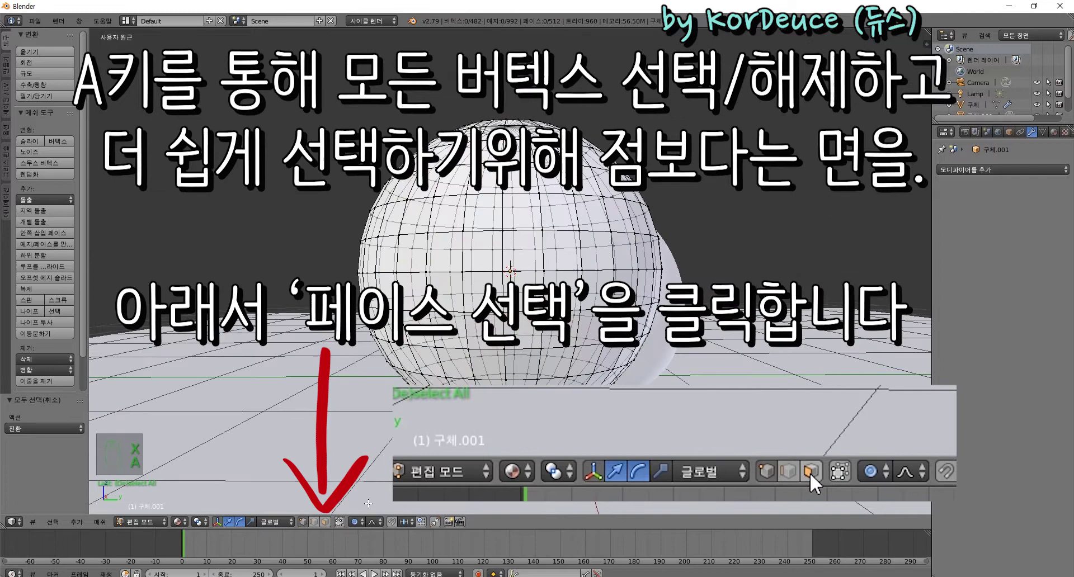
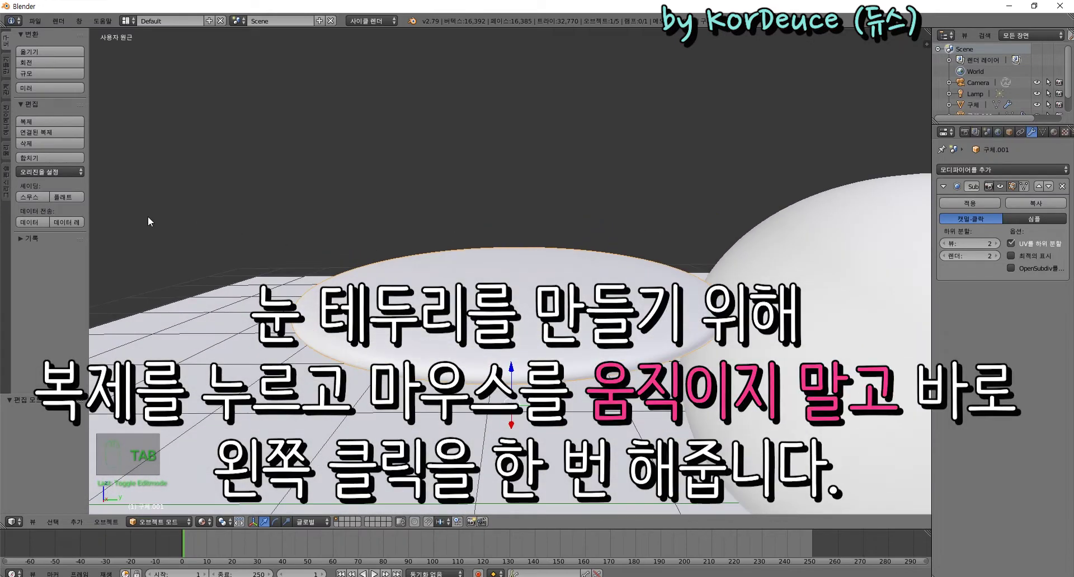
# Step: Adjust the white disc and eyeline rim in the viewport, undoing the last change
pyautogui.moveTo(60, 125); pyautogui.dragTo(216, 503)
pyautogui.moveTo(654, 351); pyautogui.dragTo(213, 522)
pyautogui.moveTo(213, 522); pyautogui.dragTo(641, 330)
pyautogui.moveTo(566, 291); pyautogui.dragTo(645, 306)
pyautogui.moveTo(512, 353); pyautogui.dragTo(724, 232)
pyautogui.press('ctrl+z')
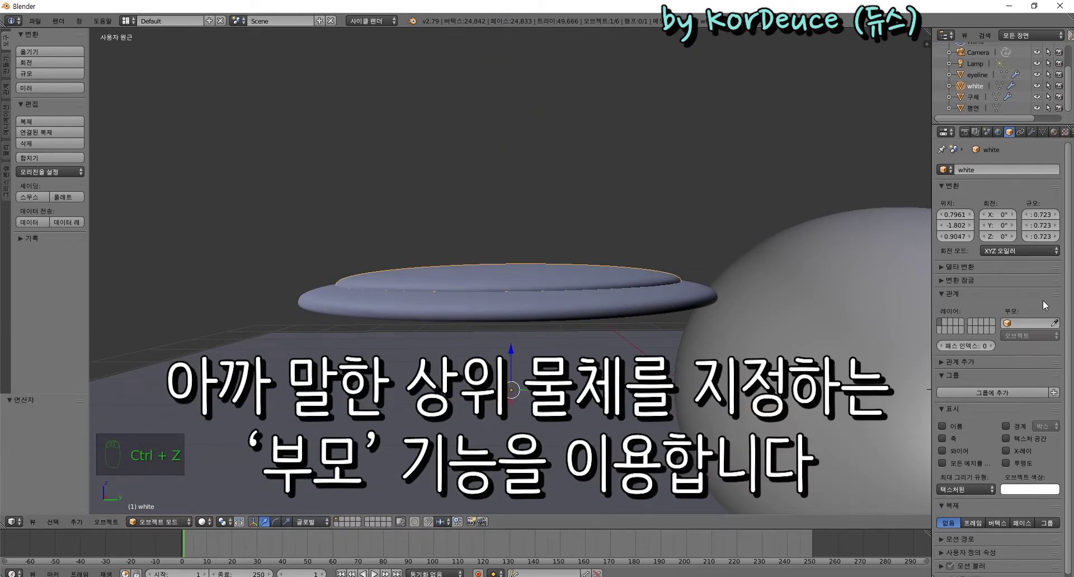
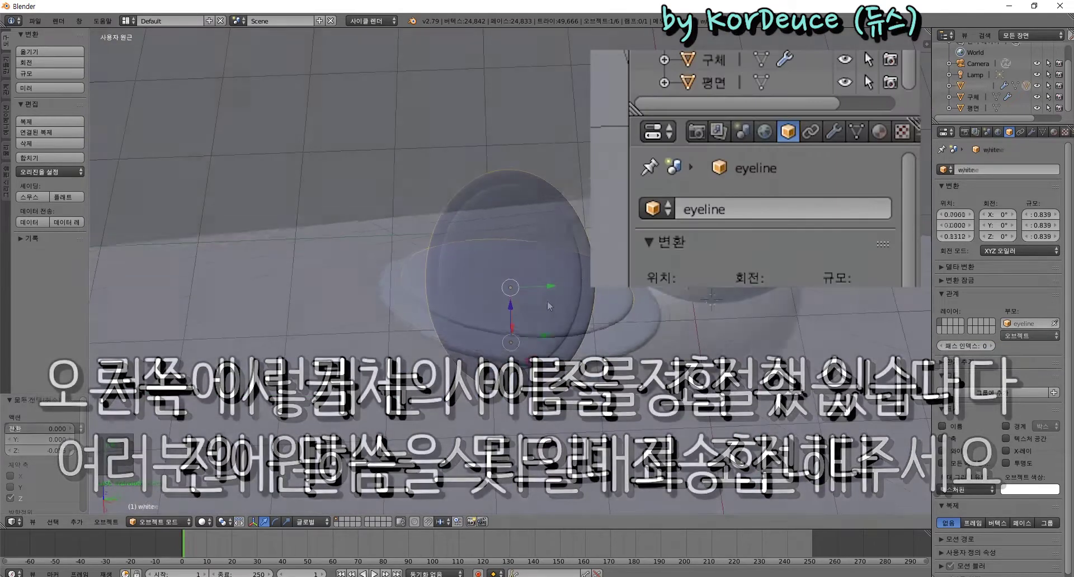
# Step: Select the sphere and rename it to 'ball' in Object properties
pyautogui.rightClick(1033, 191)
pyautogui.moveTo(990, 168); pyautogui.dragTo(991, 167)
pyautogui.moveTo(990, 168); pyautogui.dragTo(746, 193)
pyautogui.press('l')
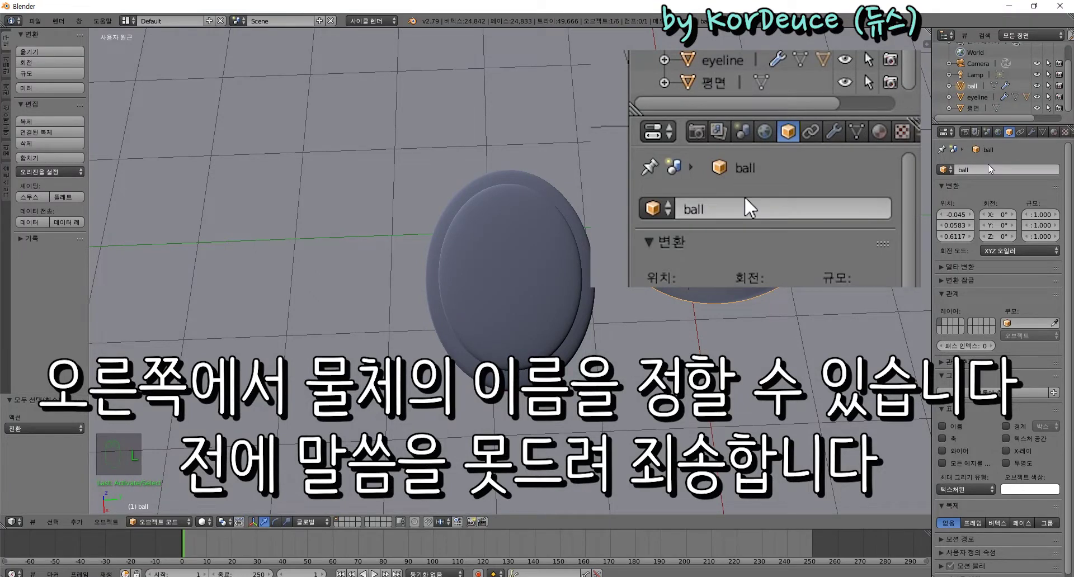
# Step: Parent the eyeline rim to ball and reset its location to the ball's centre
pyautogui.moveTo(590, 279); pyautogui.dragTo(1025, 327)
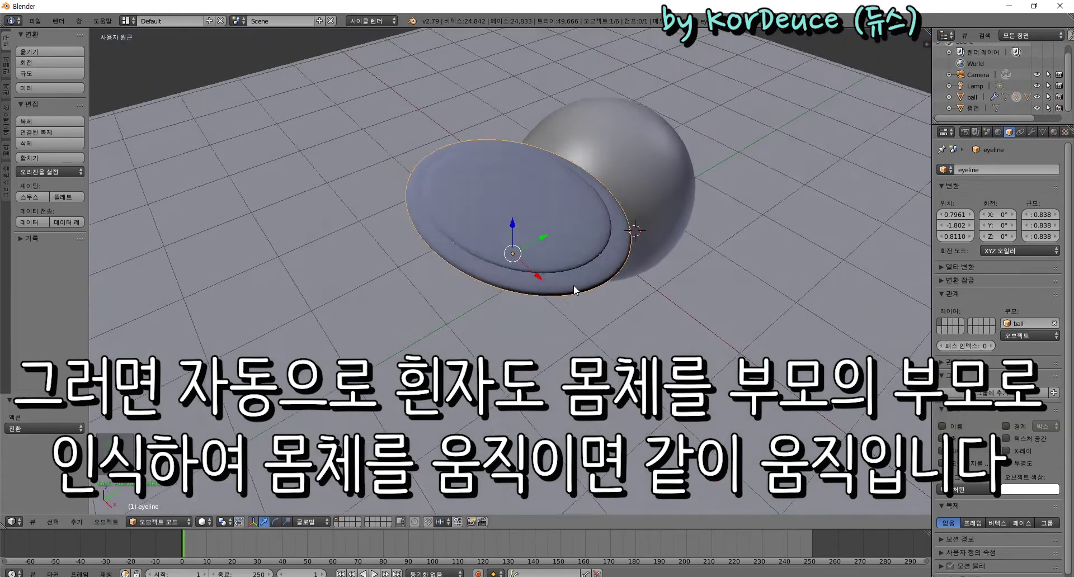
pyautogui.press('BackSpace')
pyautogui.press('KP_Decimal')
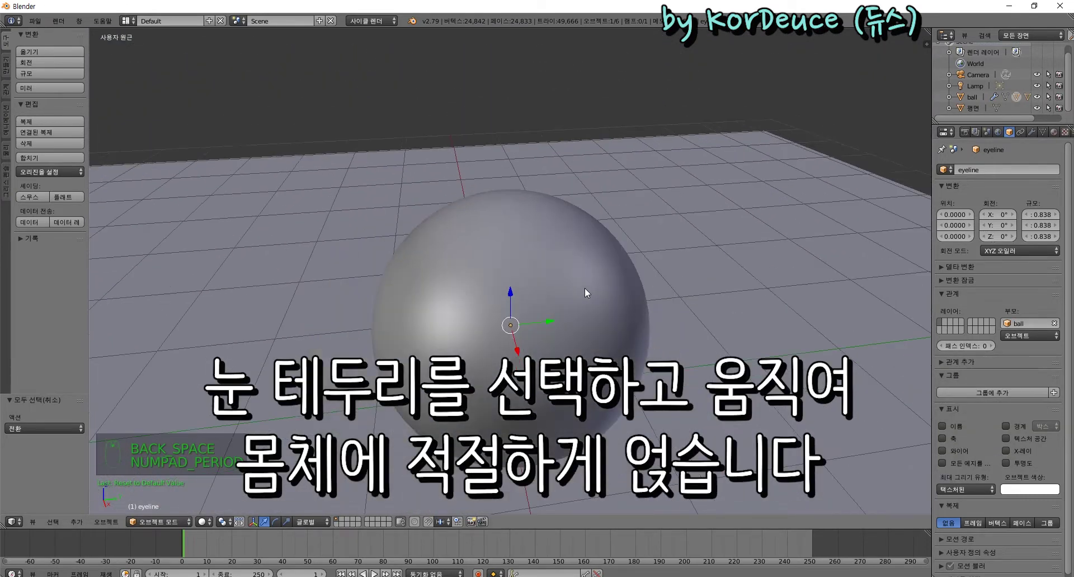
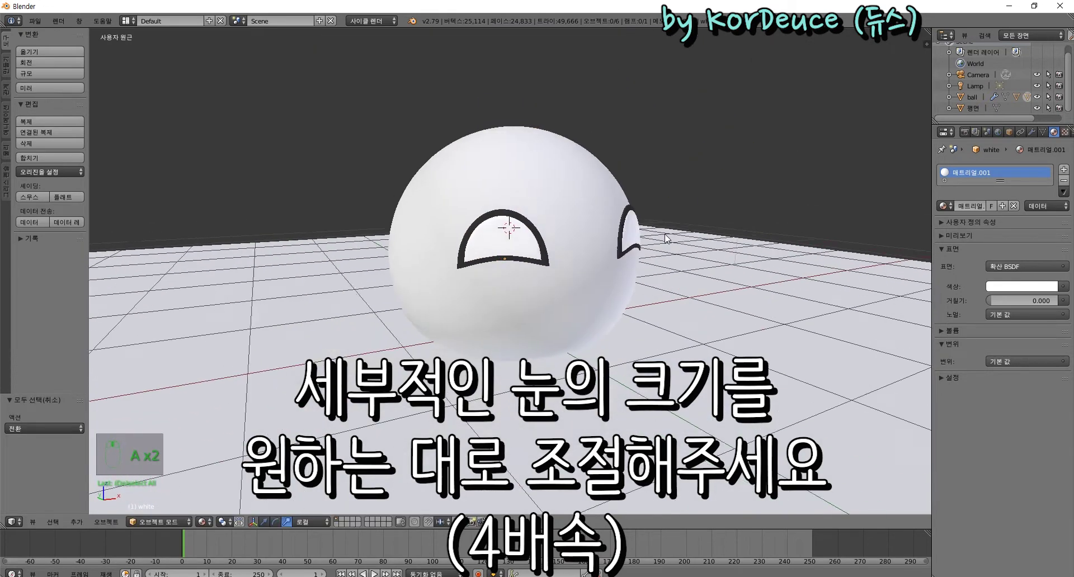
# Step: Select the copied second eye (eyeline.001) and enter Edit Mode, viewing it from the camera
pyautogui.middleClick(535, 229)
pyautogui.rightClick(543, 251)
pyautogui.moveTo(543, 252); pyautogui.dragTo(653, 254)
pyautogui.press('a')
pyautogui.press('KP_0')
pyautogui.press('KP_0')
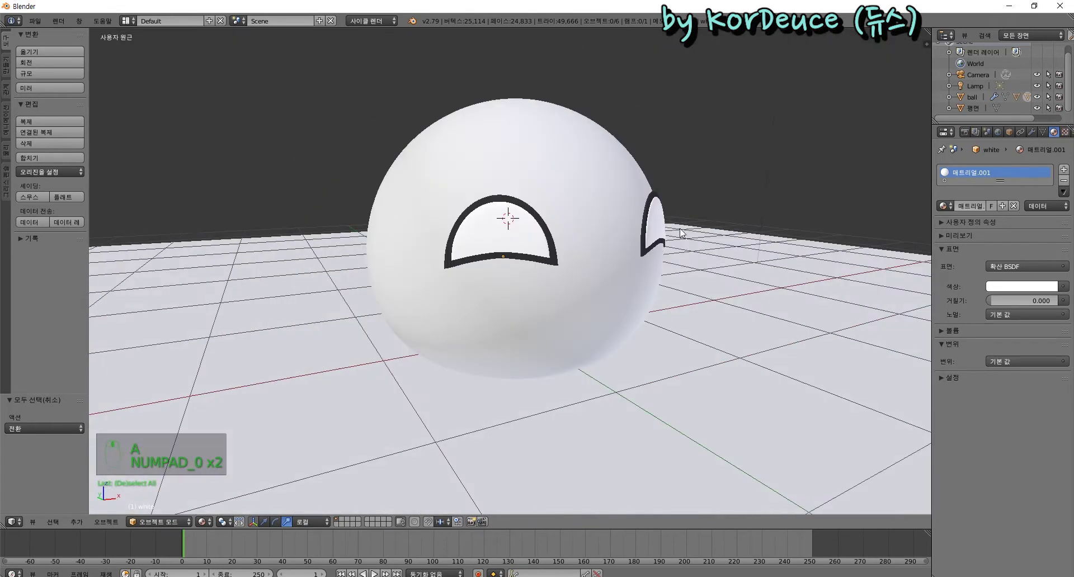